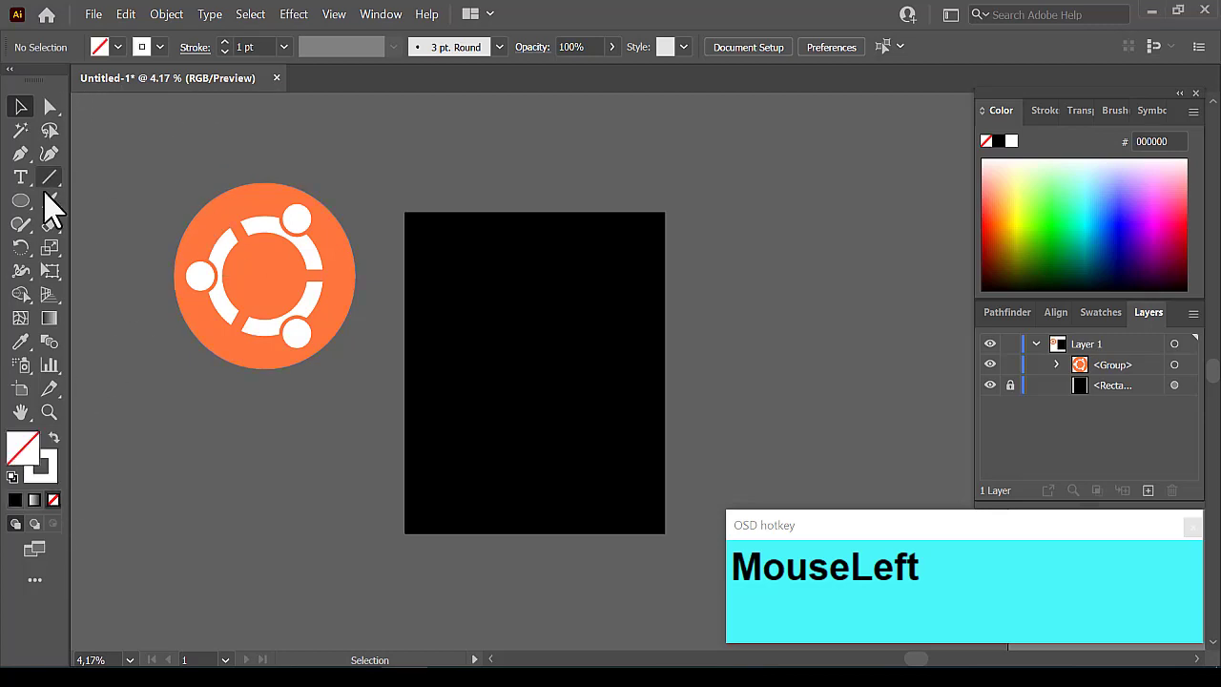
- Draw a circle with the Ellipse Tool and give it a 300 pt stroke to form the ring
right_click(35, 216)
click(95, 265)
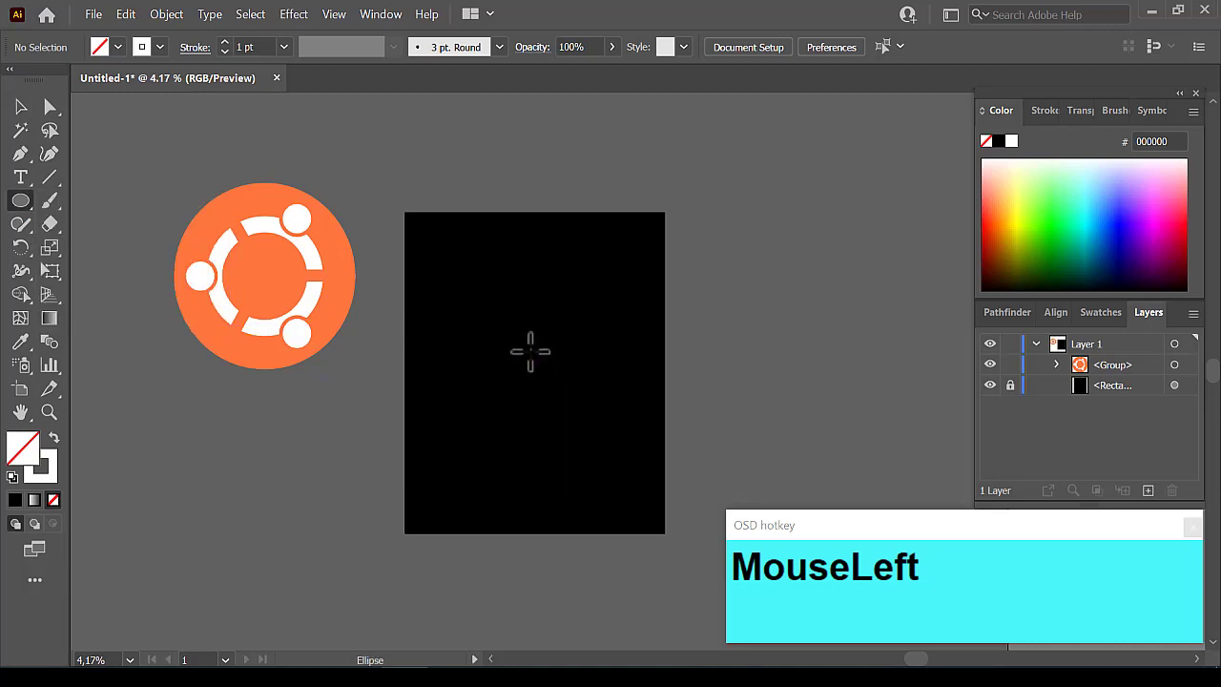
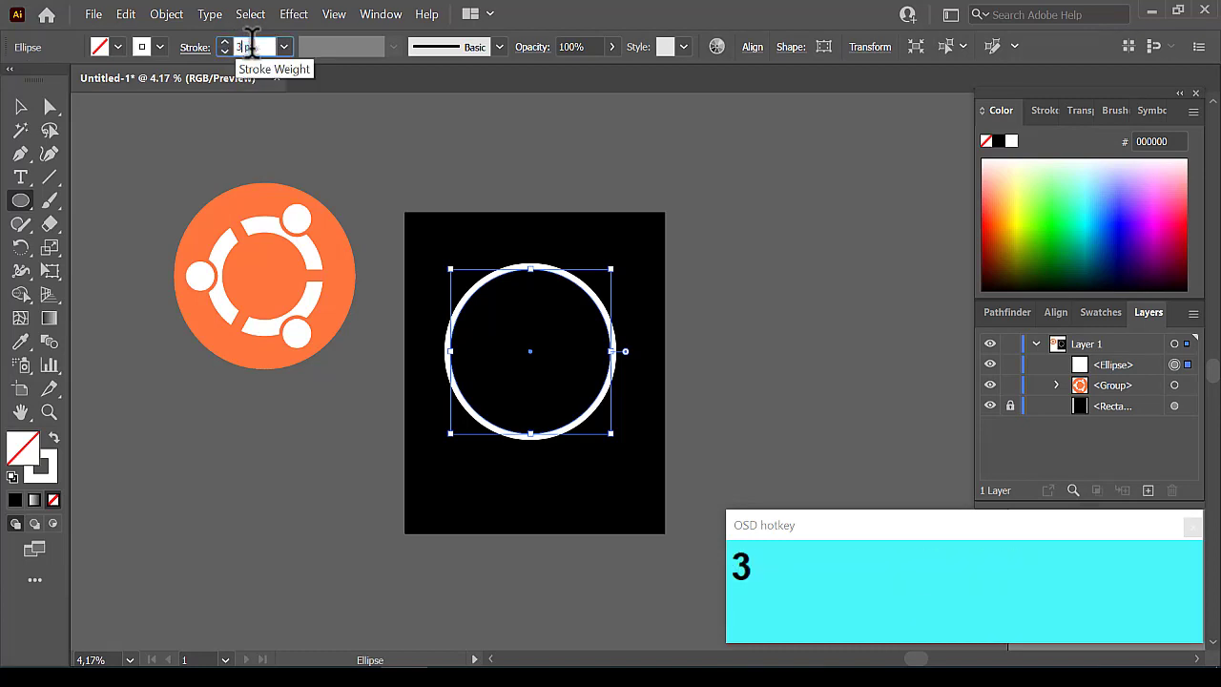
text(300)
key(Return)
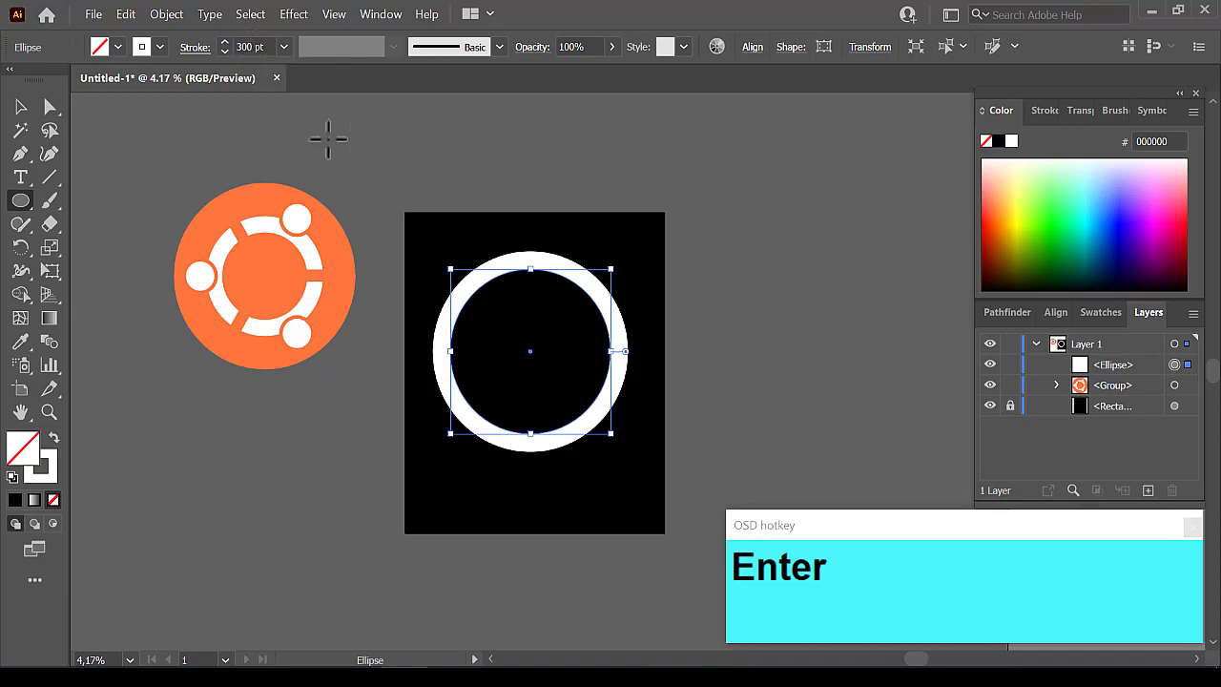
click(31, 119)
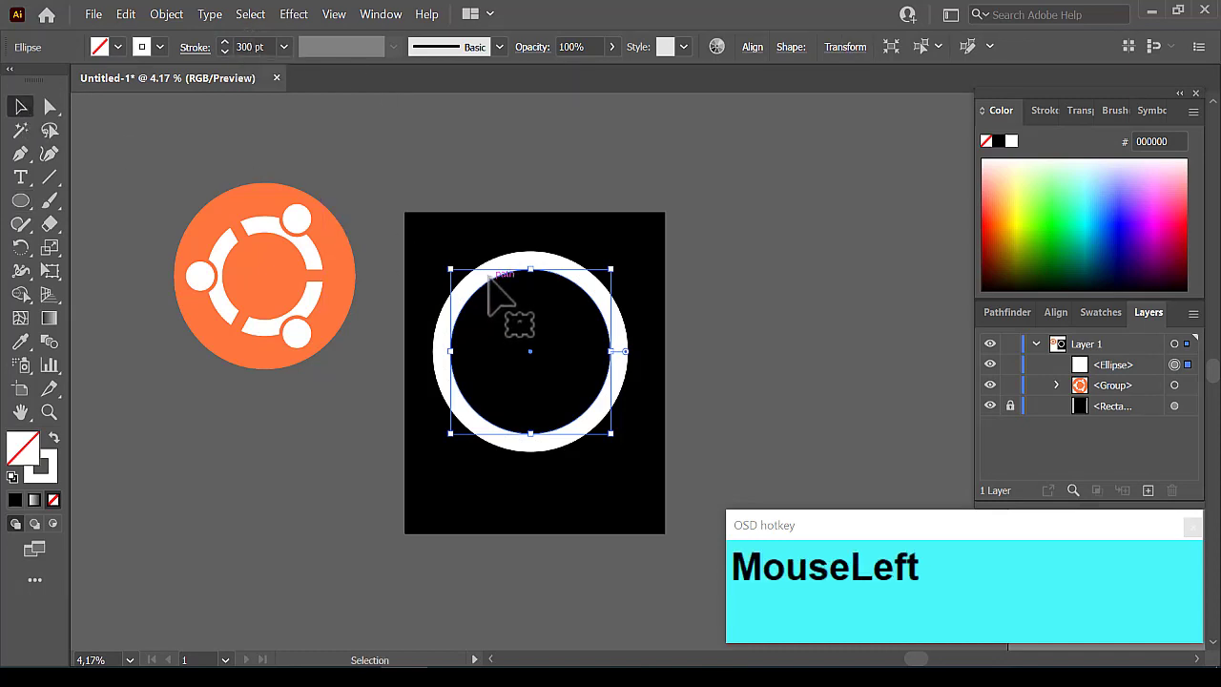
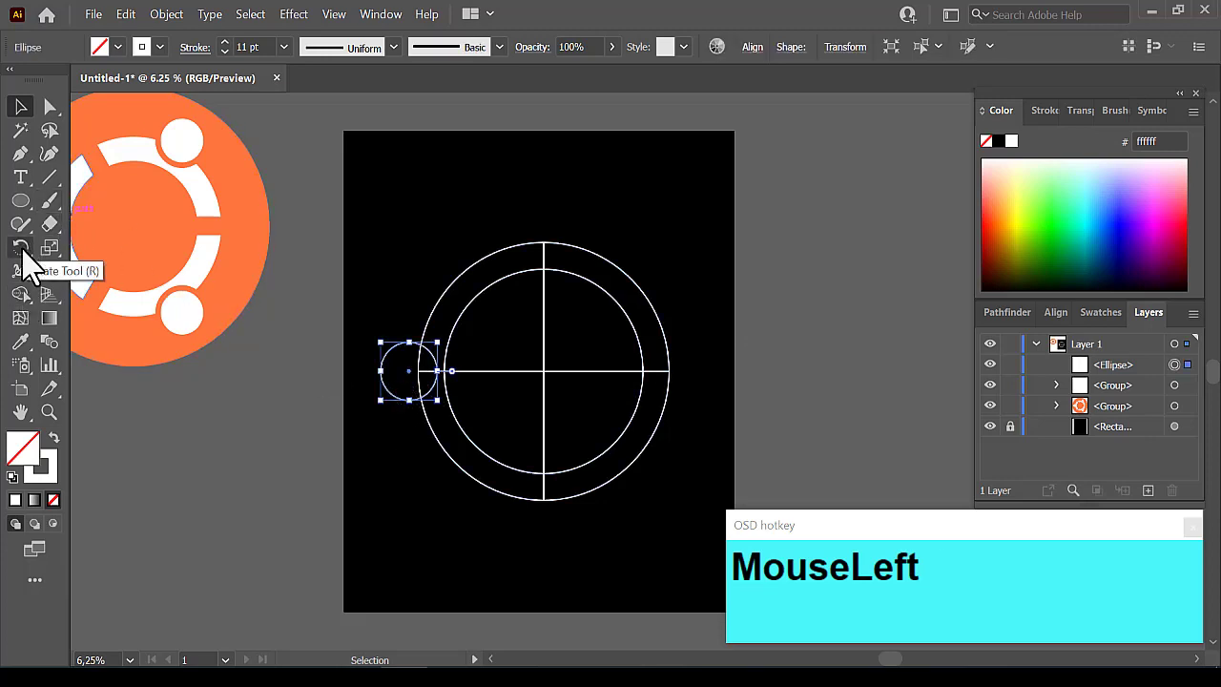
- Rotate-copy the small circle 120° twice about the ring centre to get three circles
right_click(31, 261)
click(74, 262)
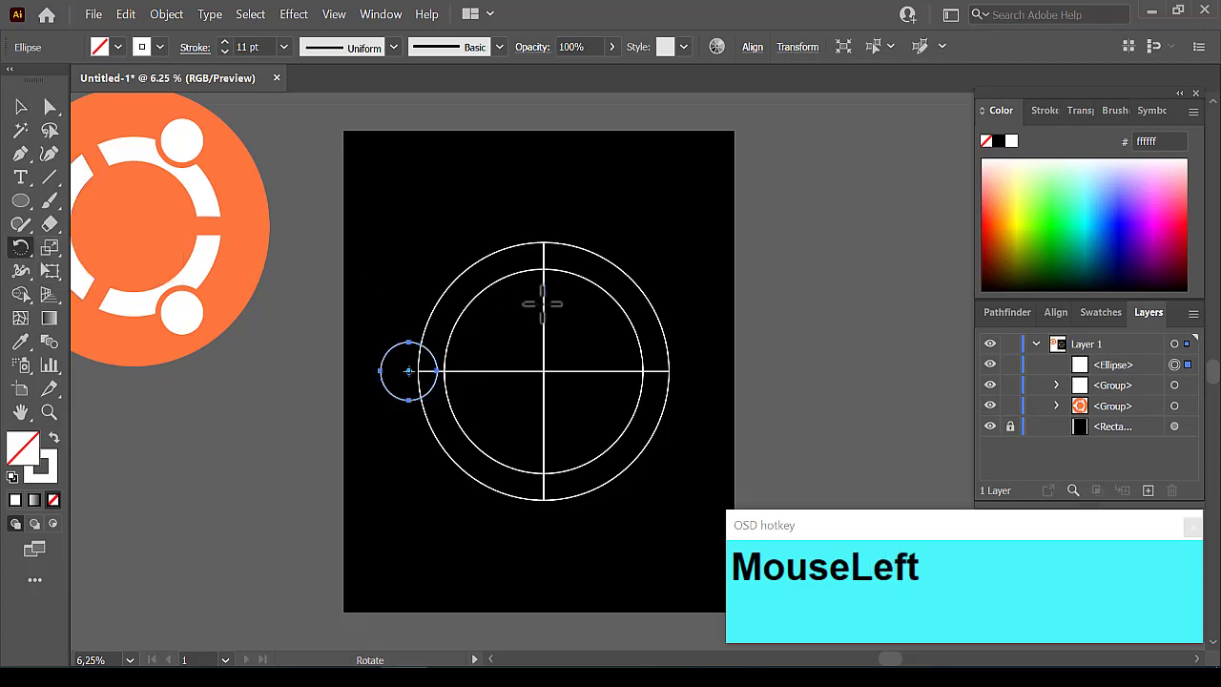
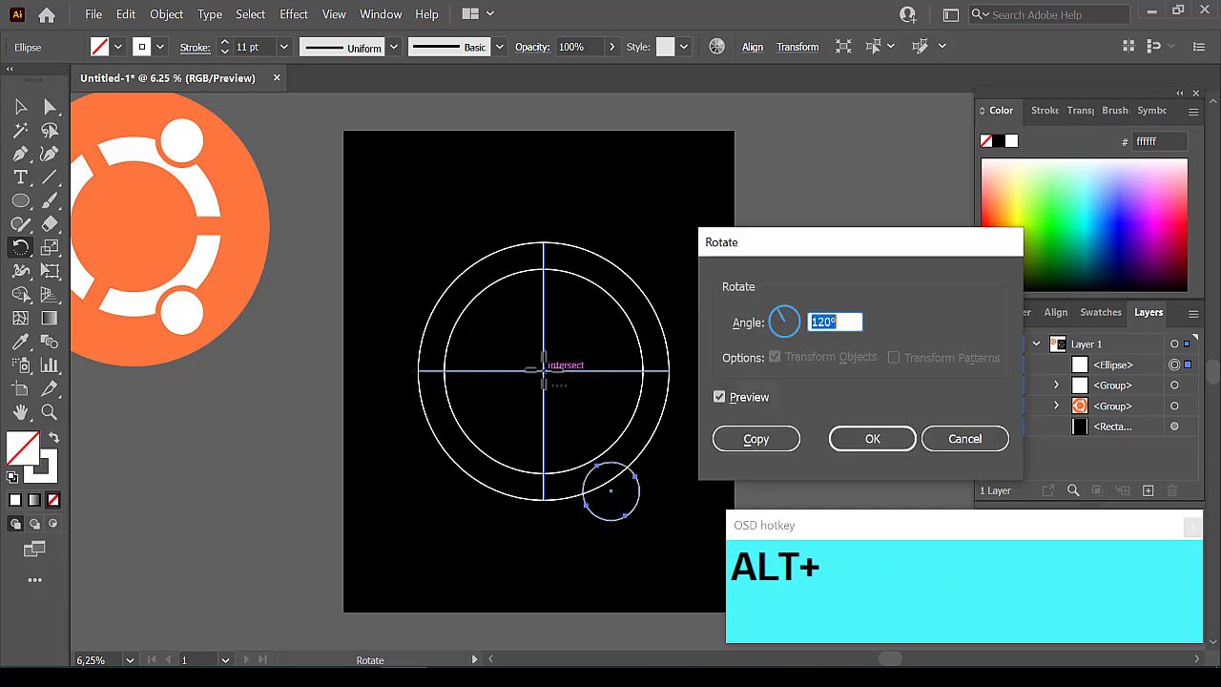
click(833, 315)
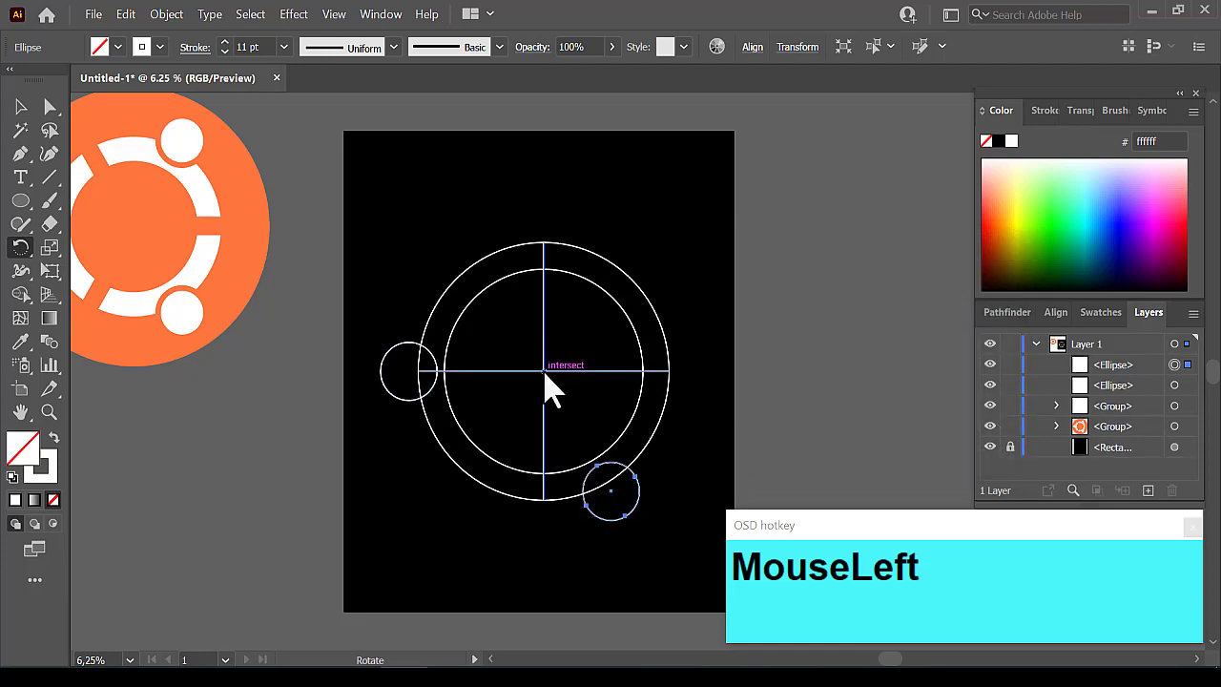
click(553, 385)
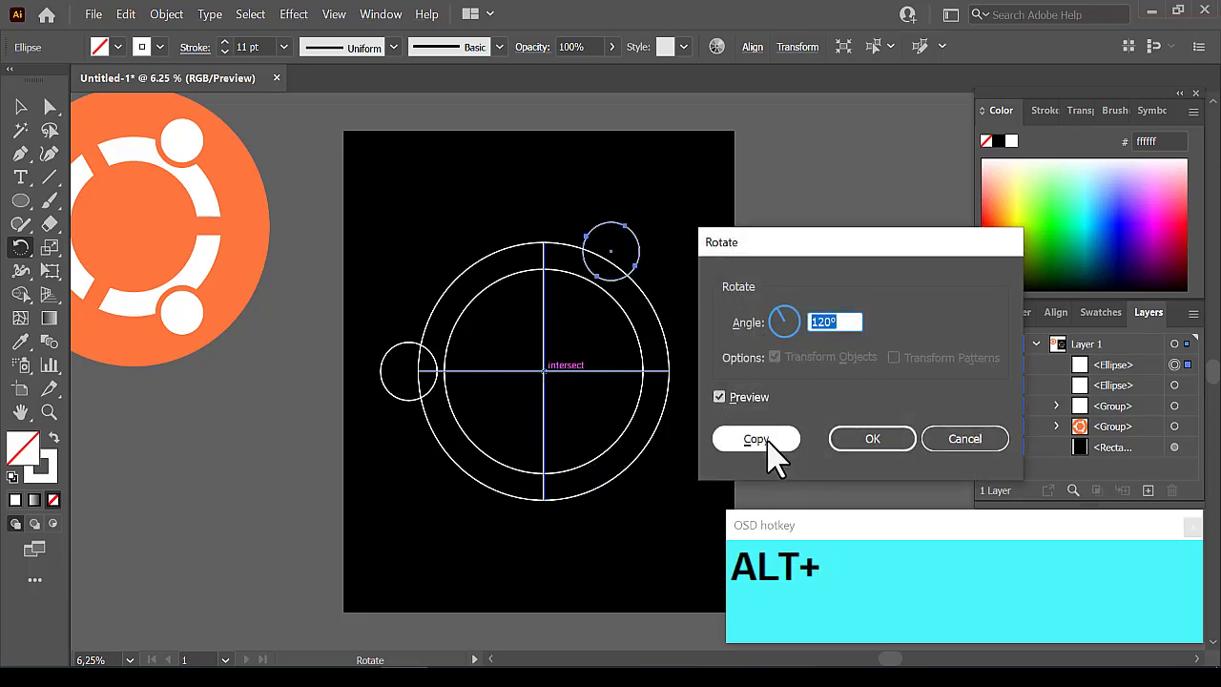
click(776, 453)
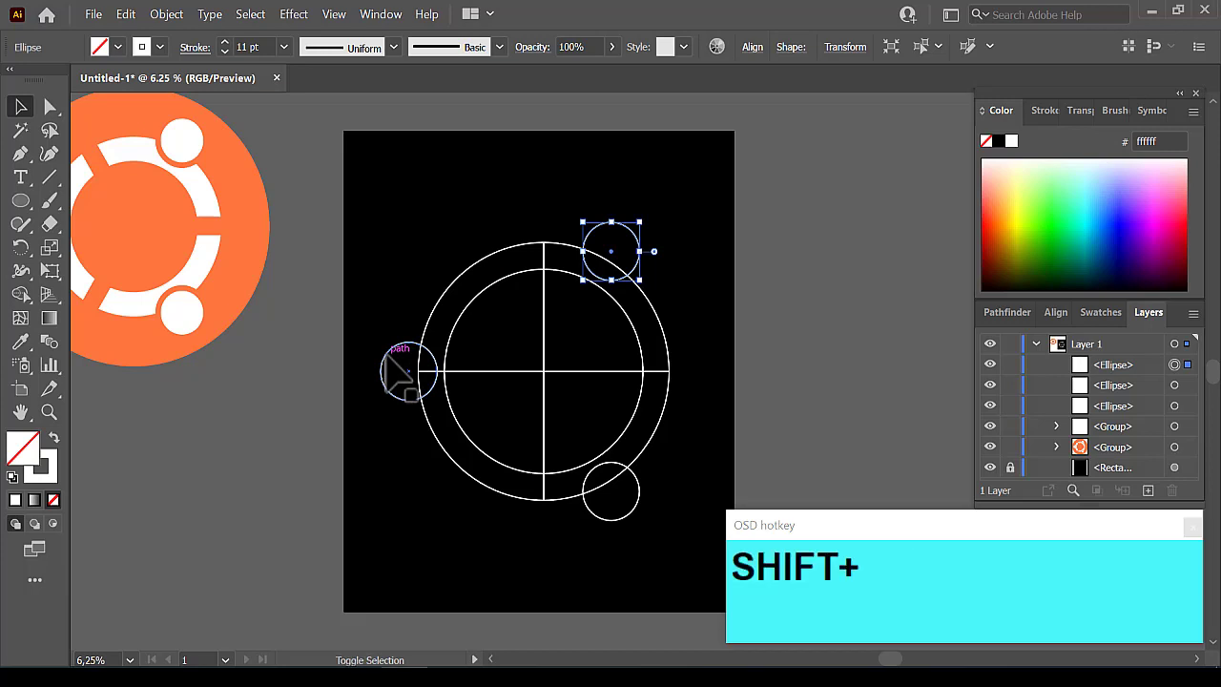
- Select all three small circles together and copy them
click(402, 364)
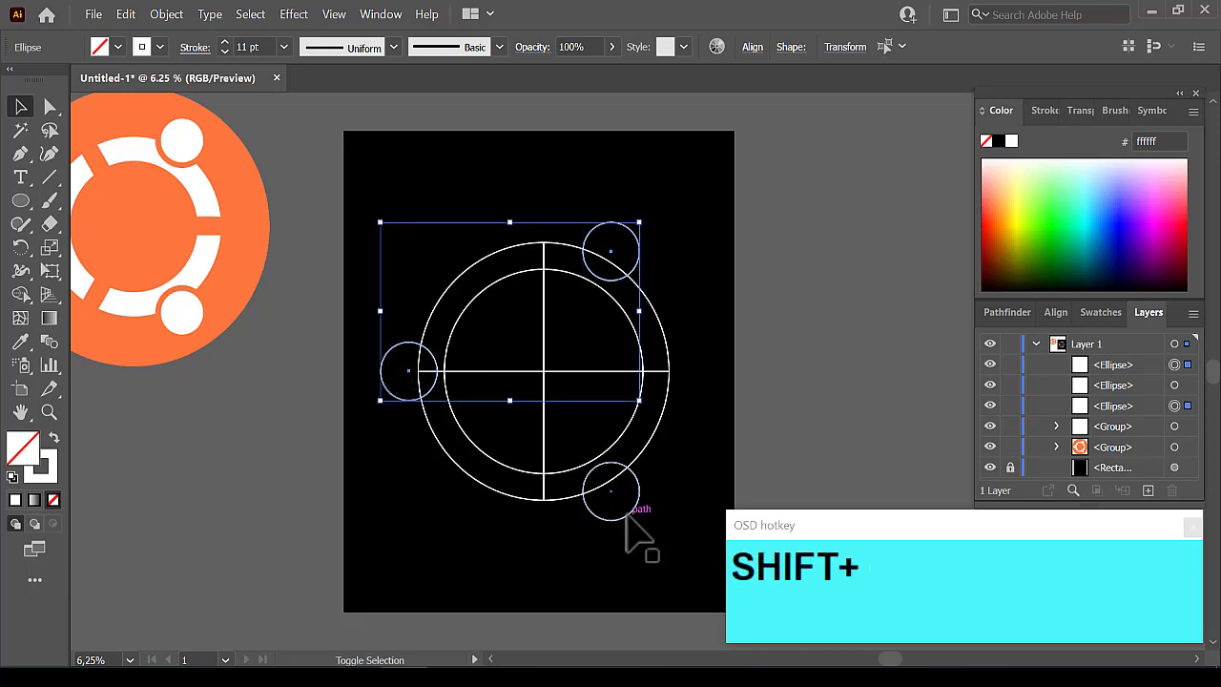
click(642, 525)
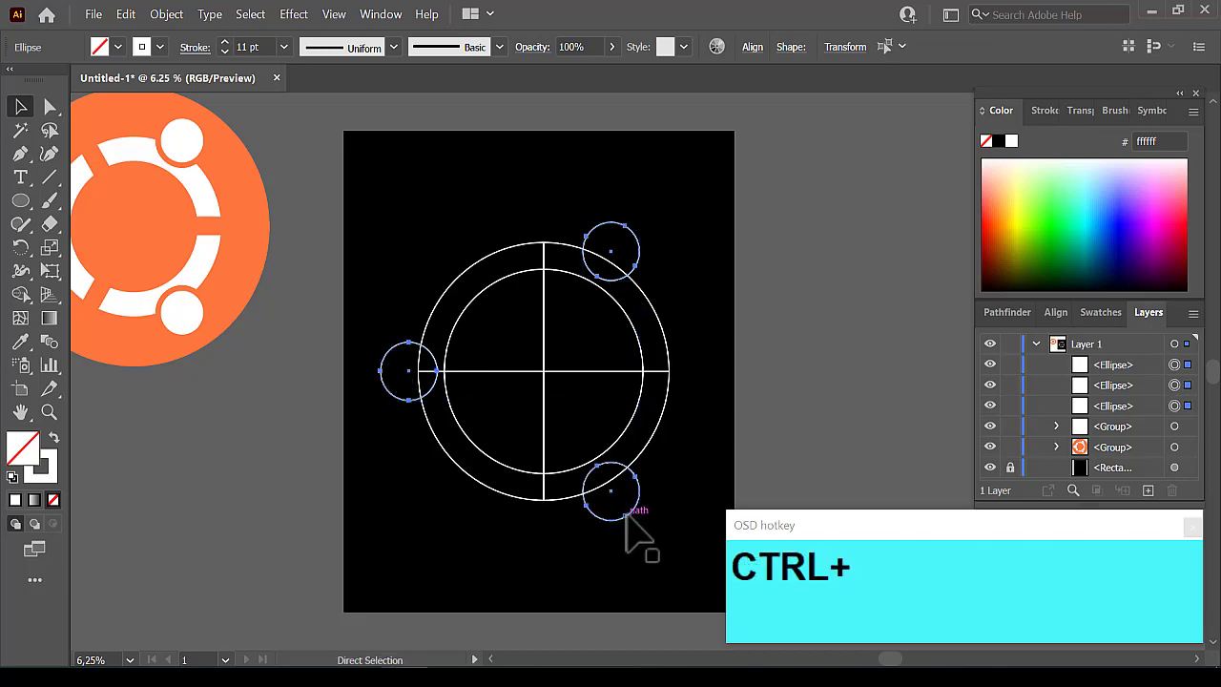
key(ctrl+c)
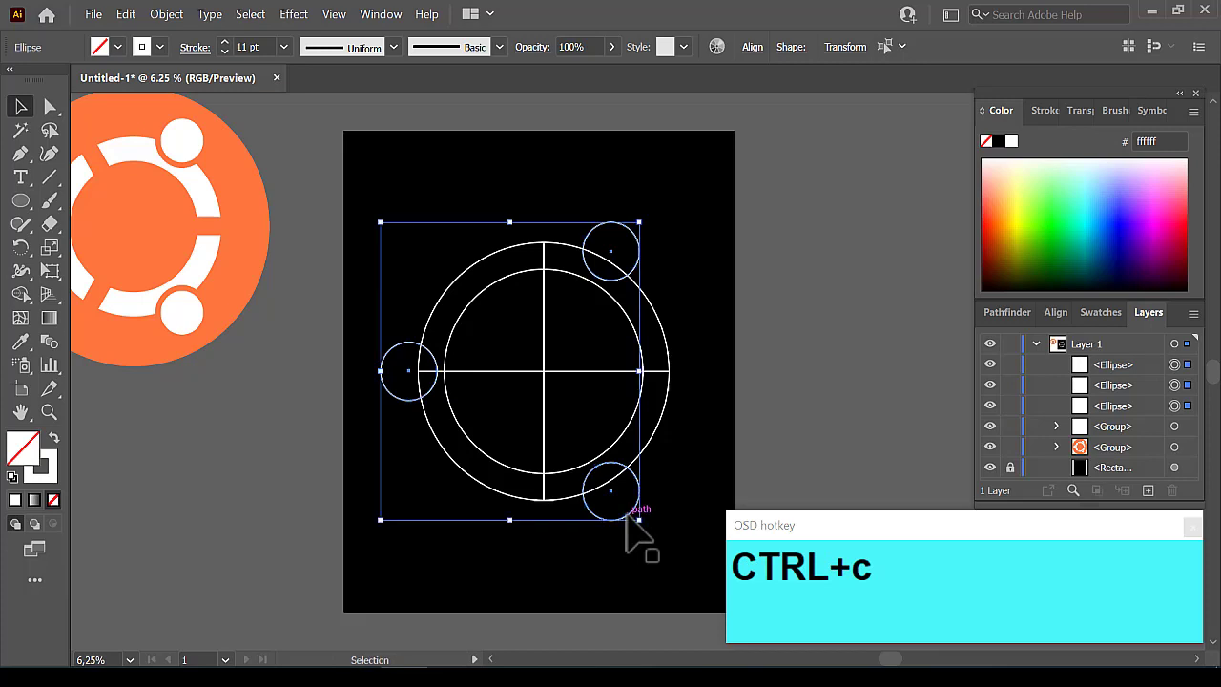
- Set the three circles' stroke to 200 pt, then 150 pt, and expand them into filled rings
drag(292, 57, 238, 39)
text(200)
key(Return)
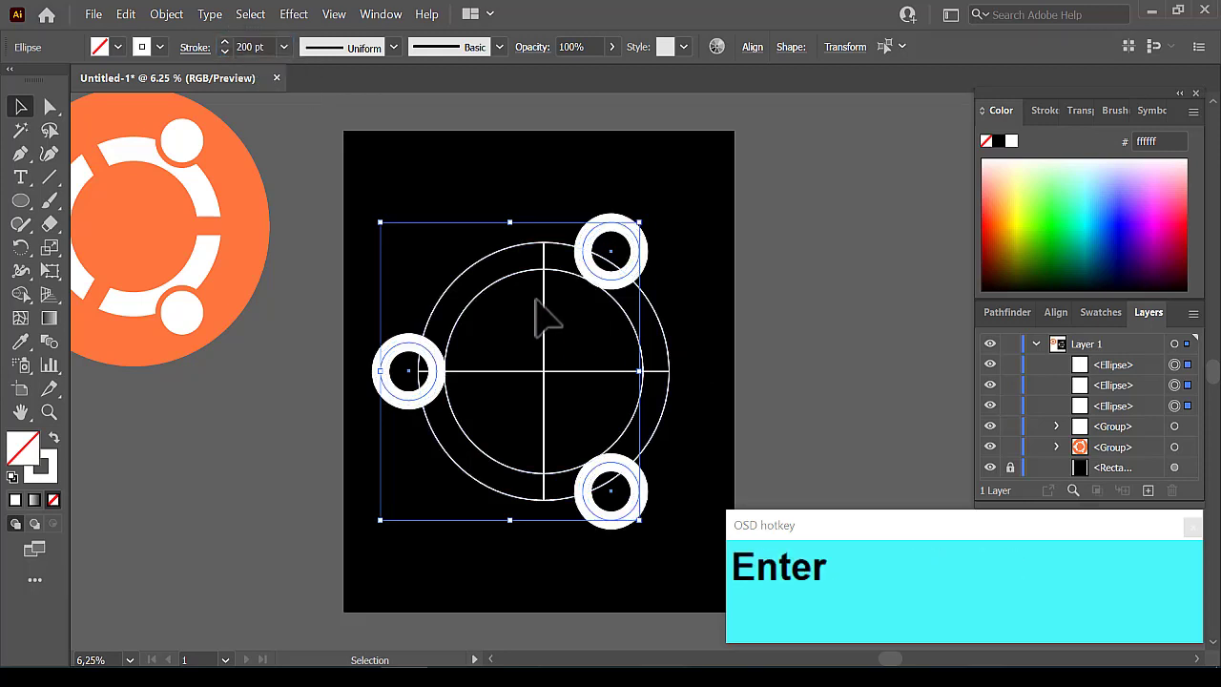
click(266, 57)
text(150)
key(Return)
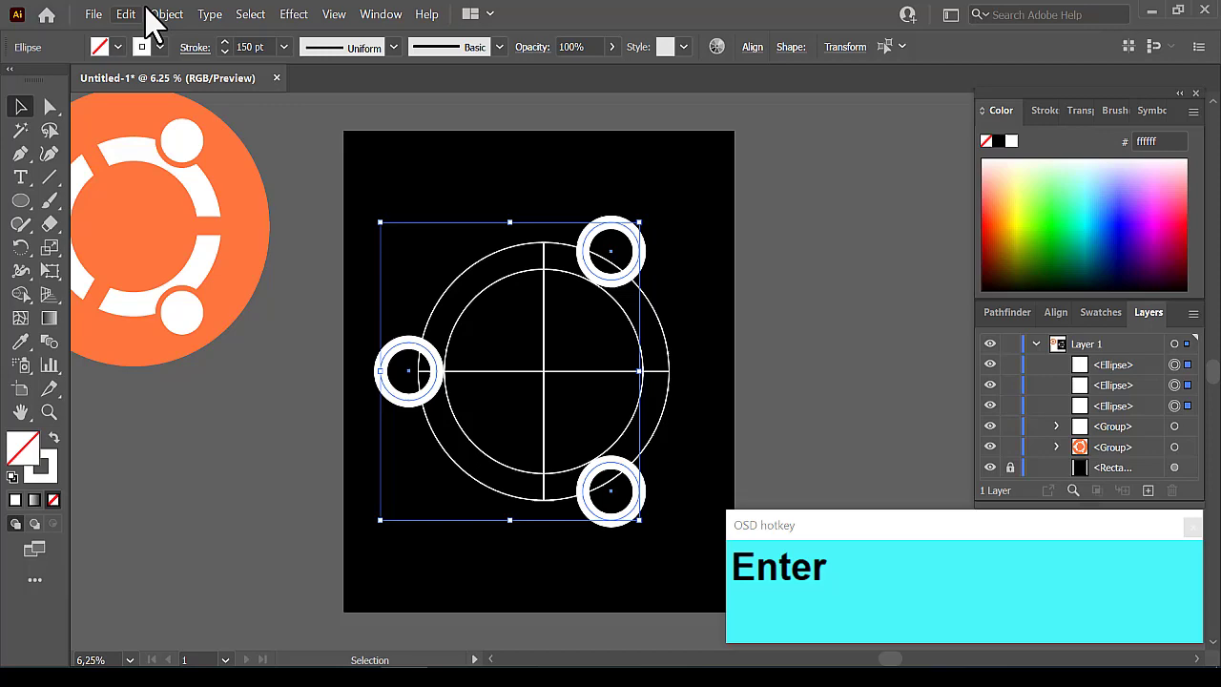
click(177, 24)
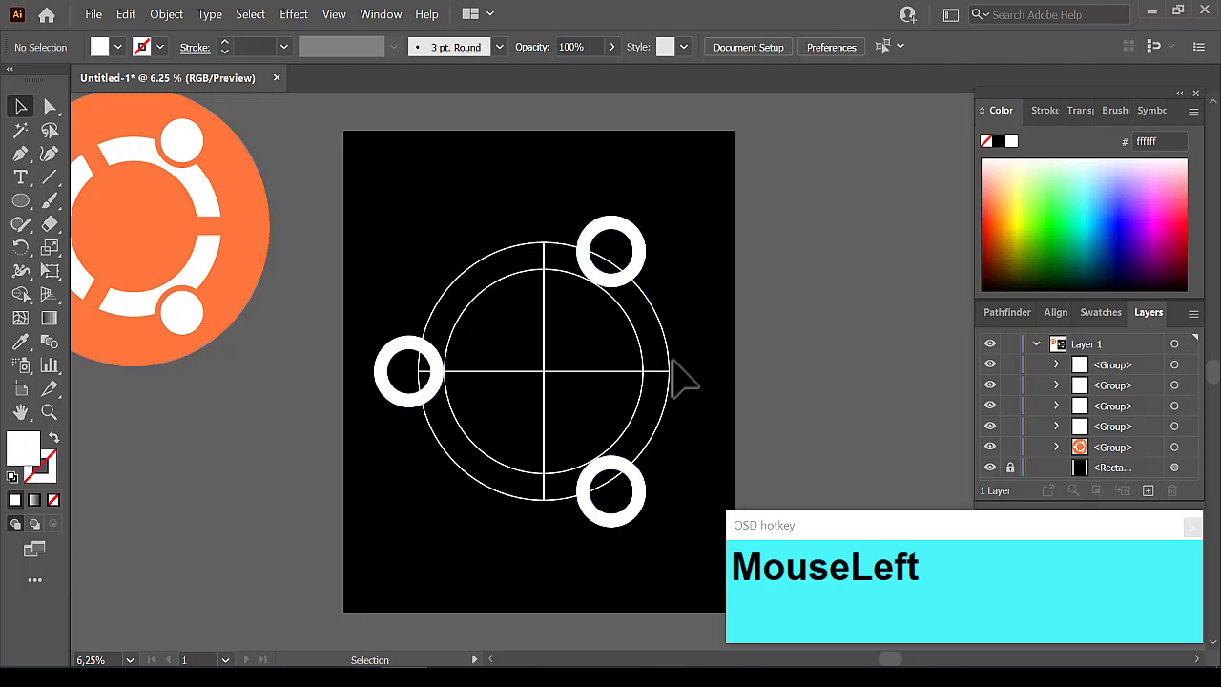
- Ungroup the ring drawing and select the small rings together with the large ring
right_click(684, 370)
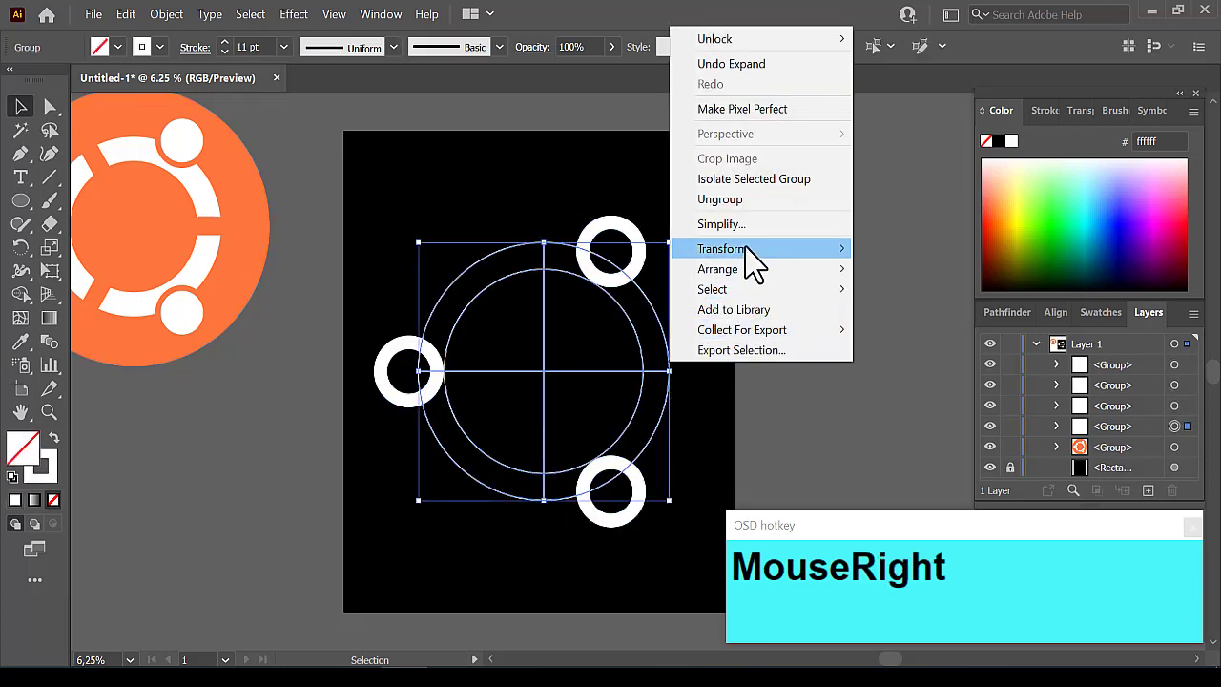
click(739, 215)
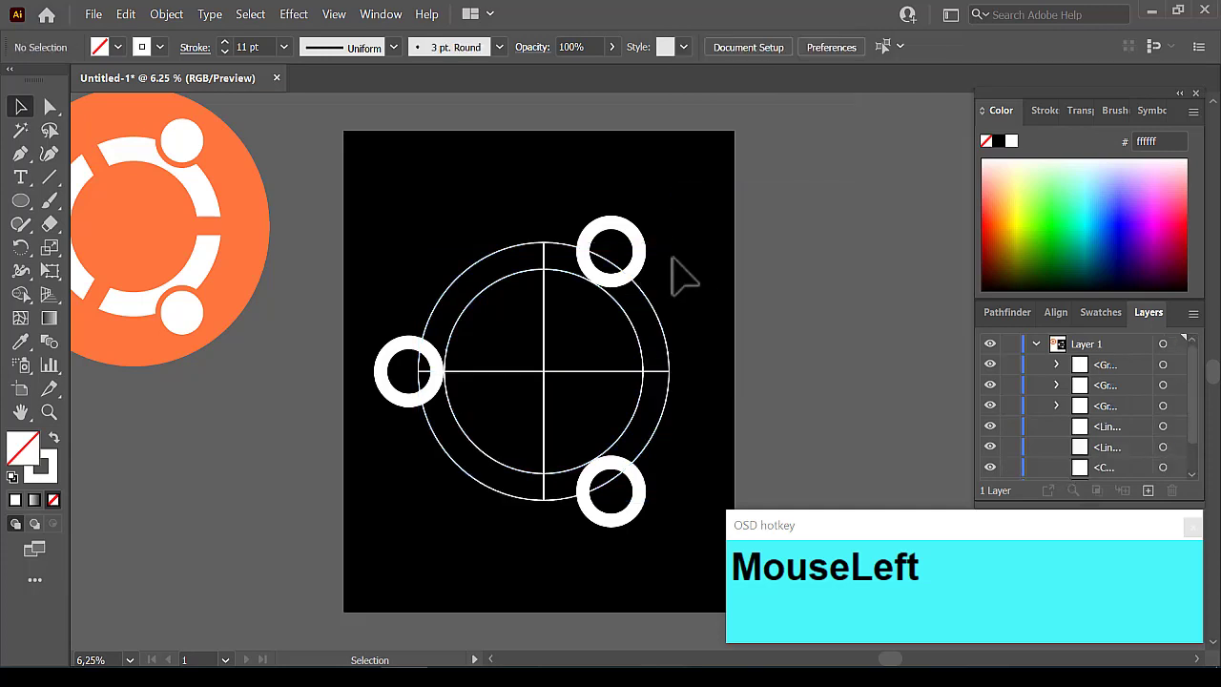
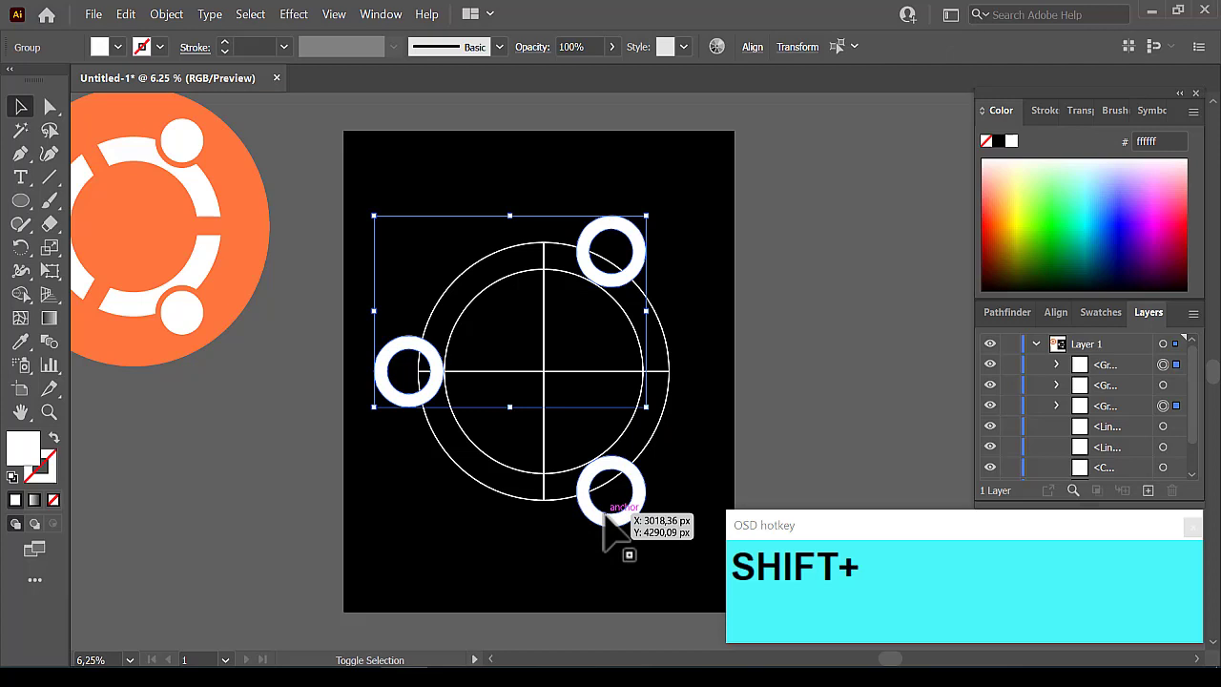
click(543, 510)
click(1013, 326)
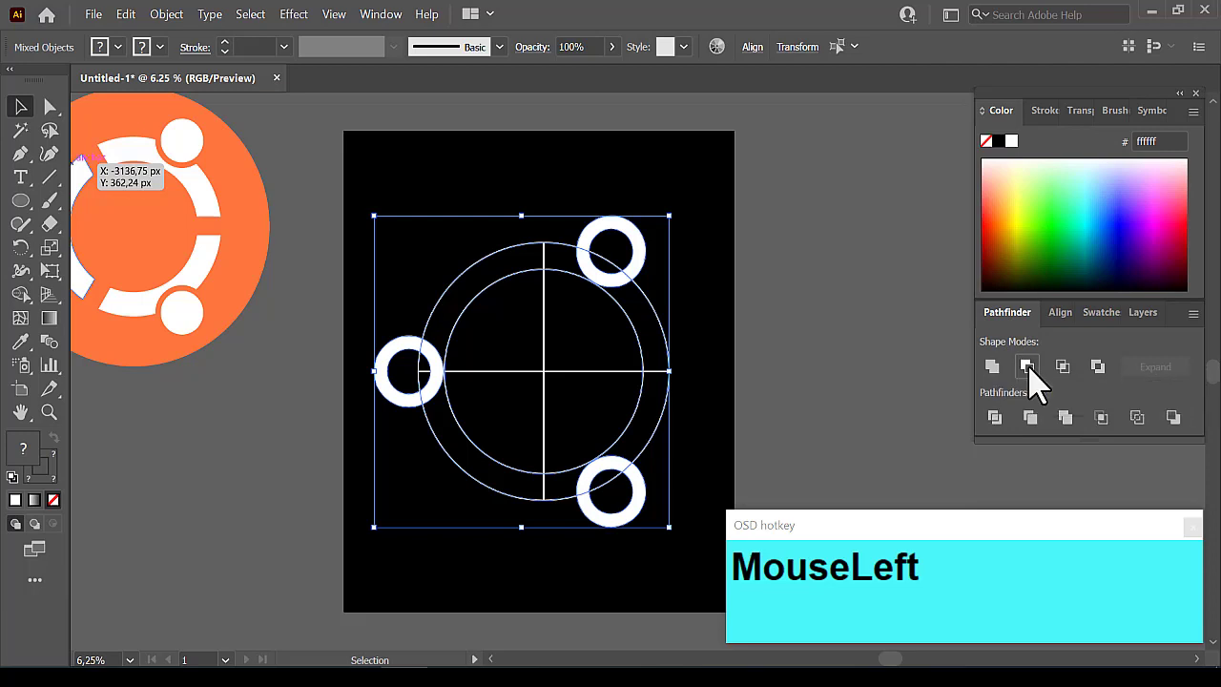
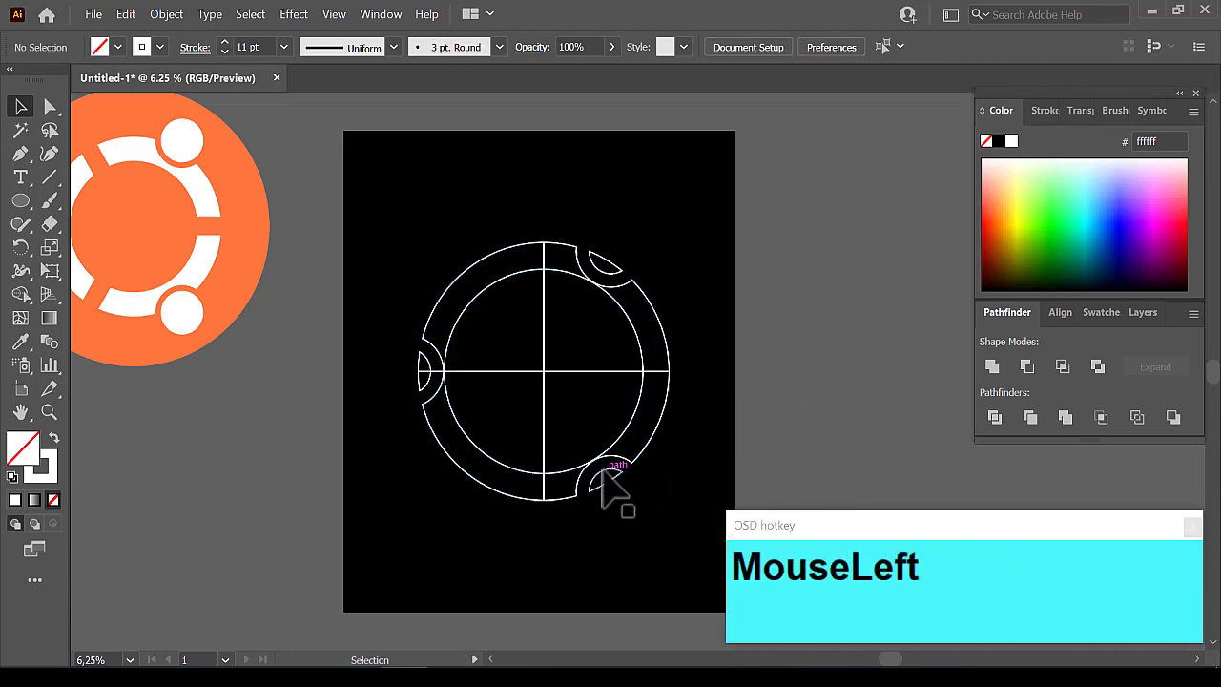
- Delete the leftover slivers at top-right and left, then paste the three circles back in place
key(Delete)
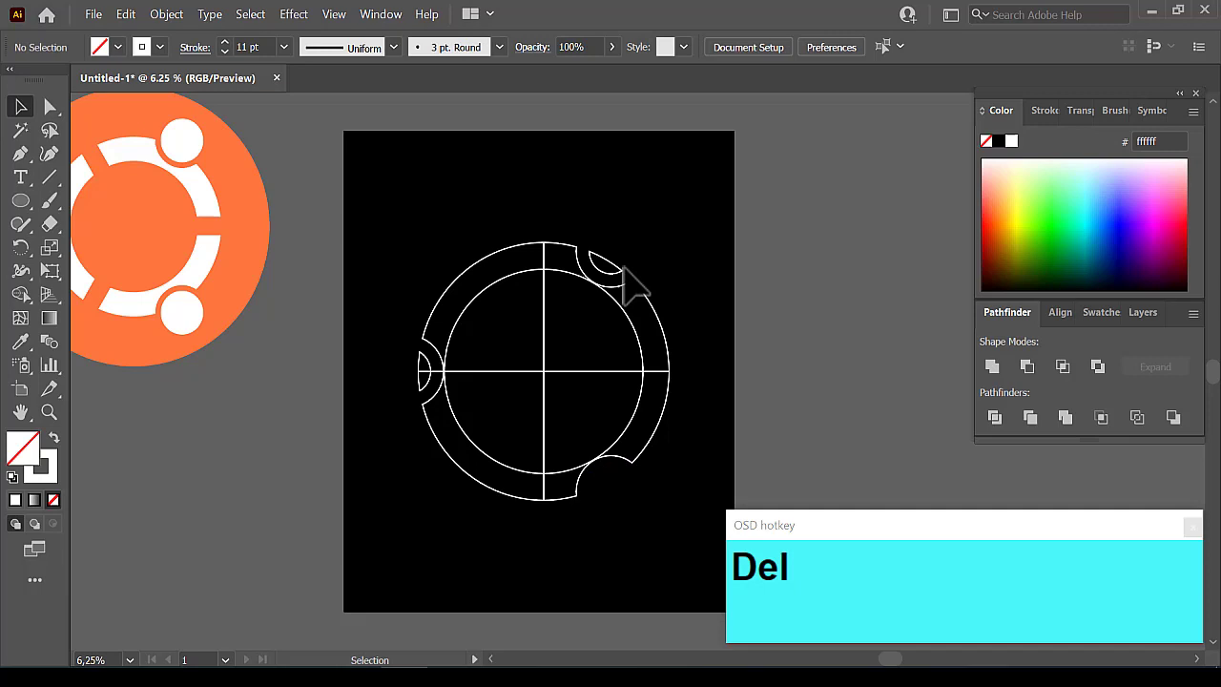
click(625, 283)
key(Delete)
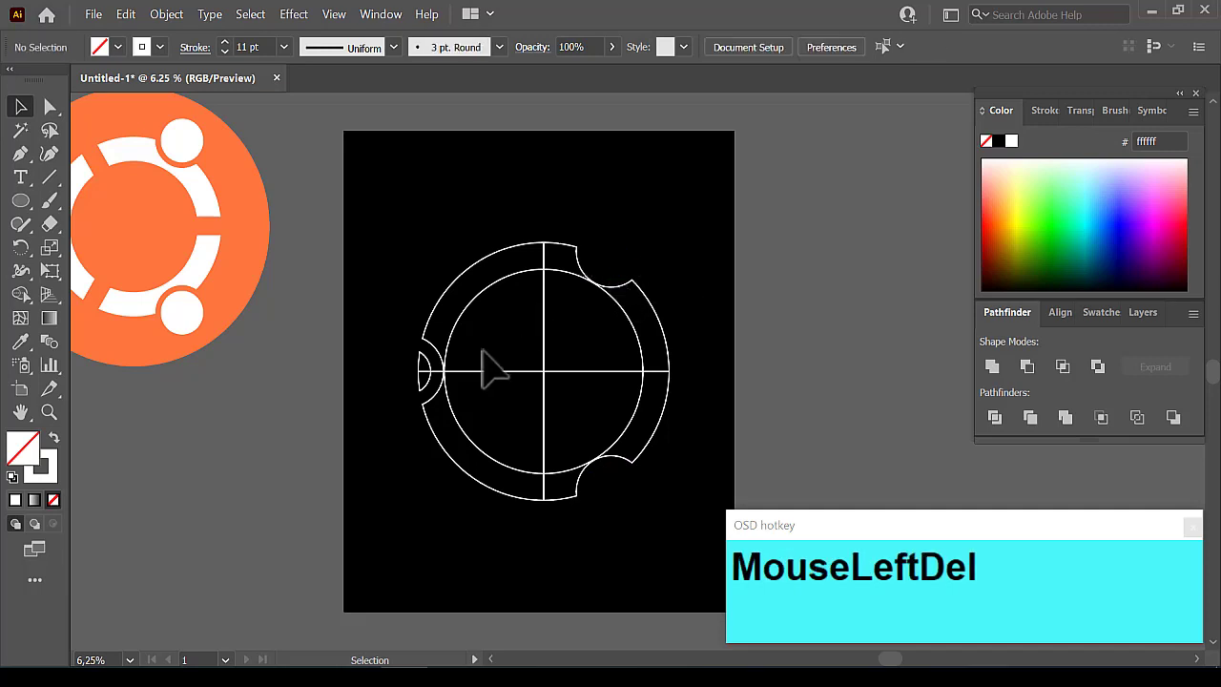
click(440, 392)
key(Delete)
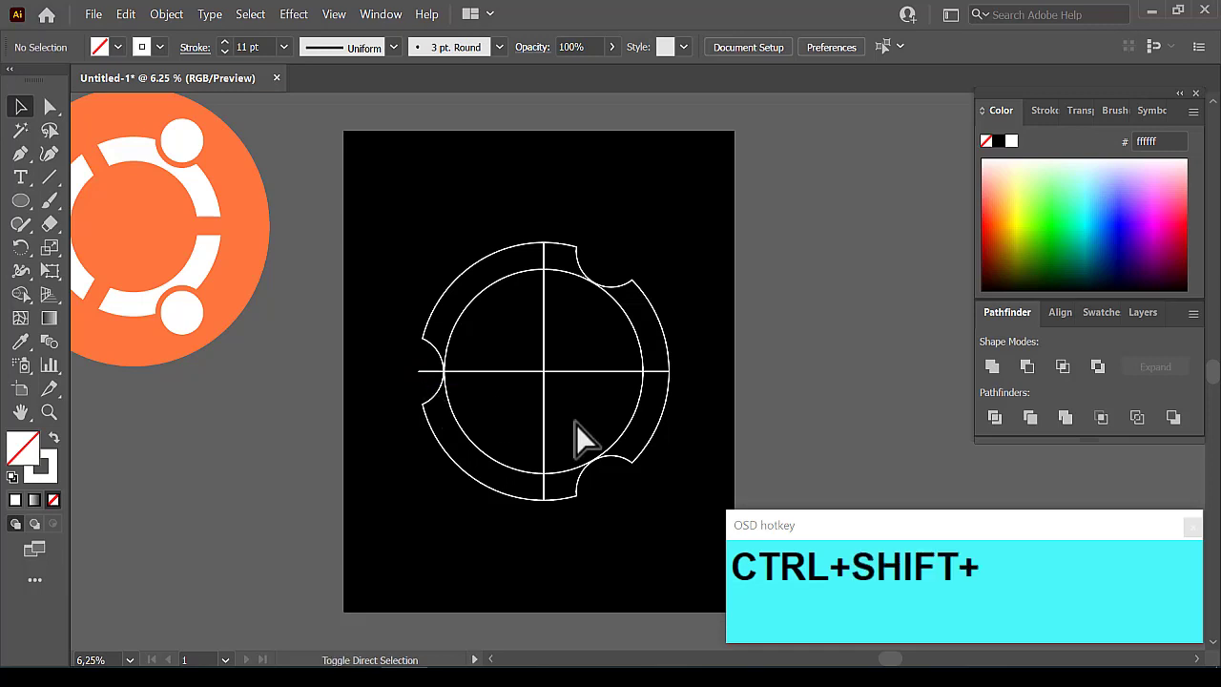
key(ctrl+shift+v)
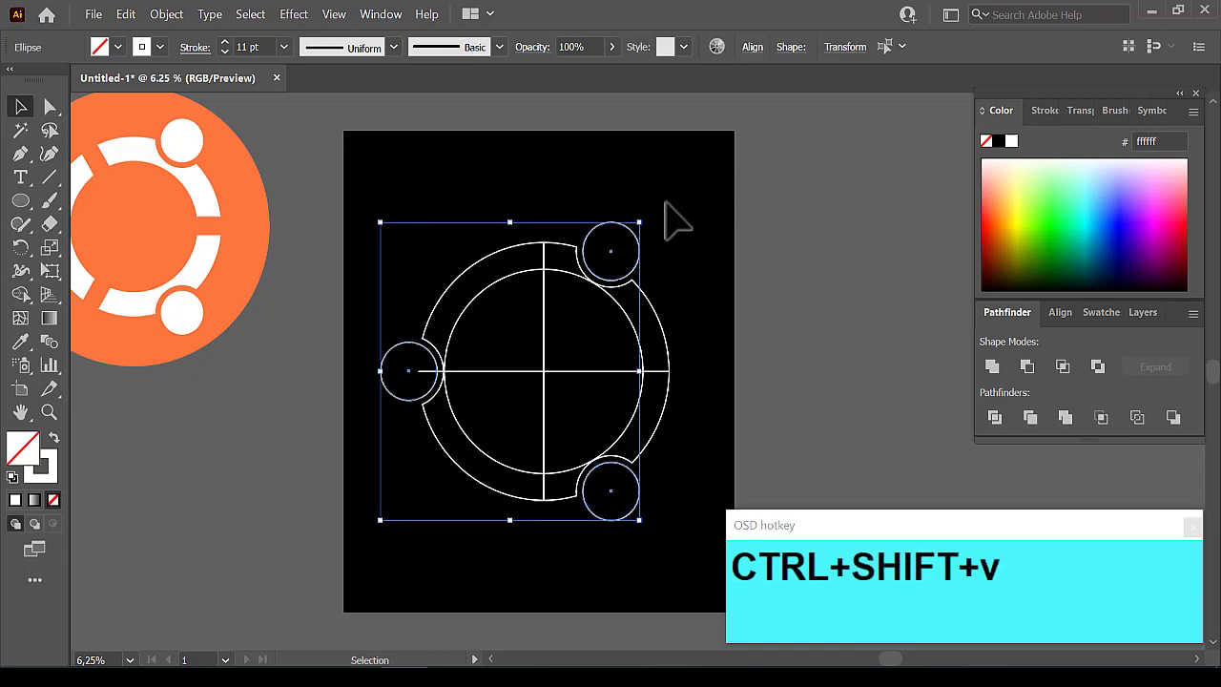
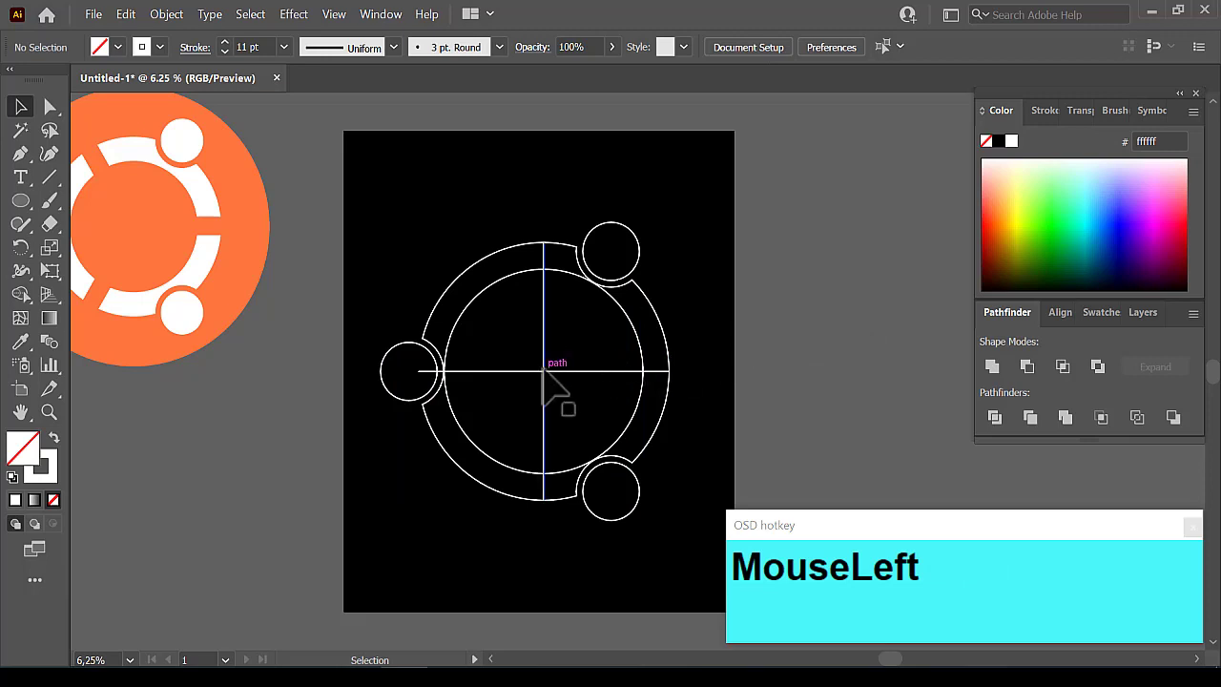
- Draw a small rectangle across the ring and nudge it upward into position
right_click(32, 216)
click(131, 220)
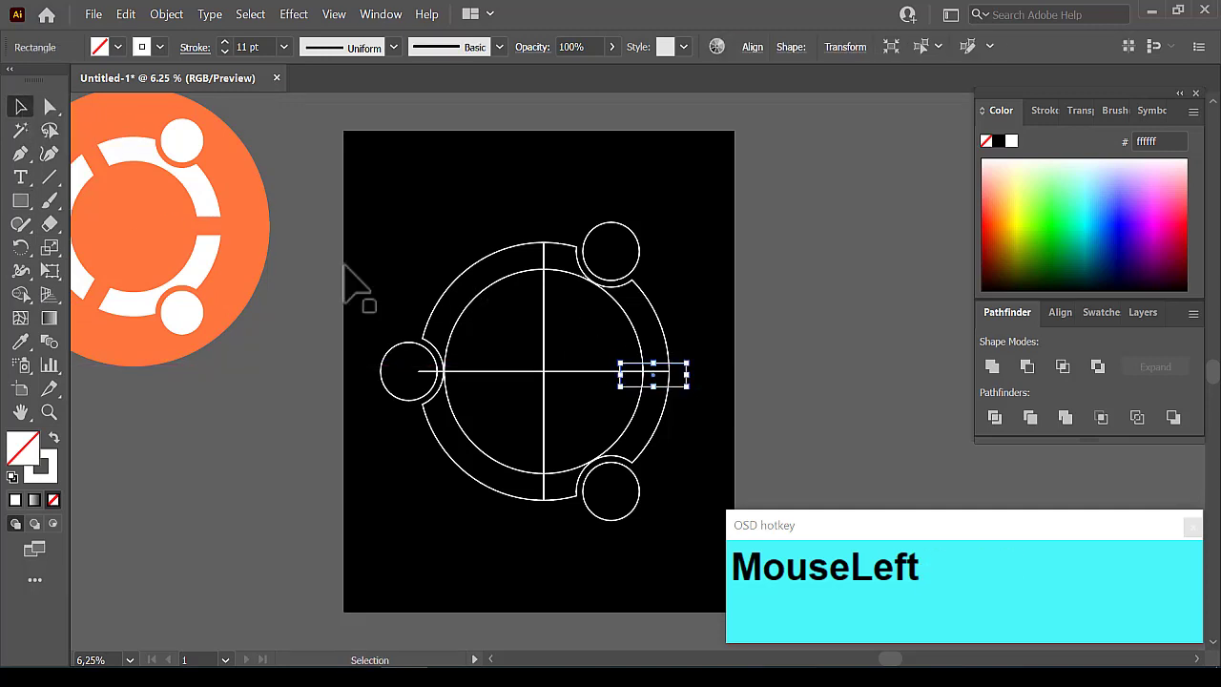
key(Up)
key(Up)
key(Up)
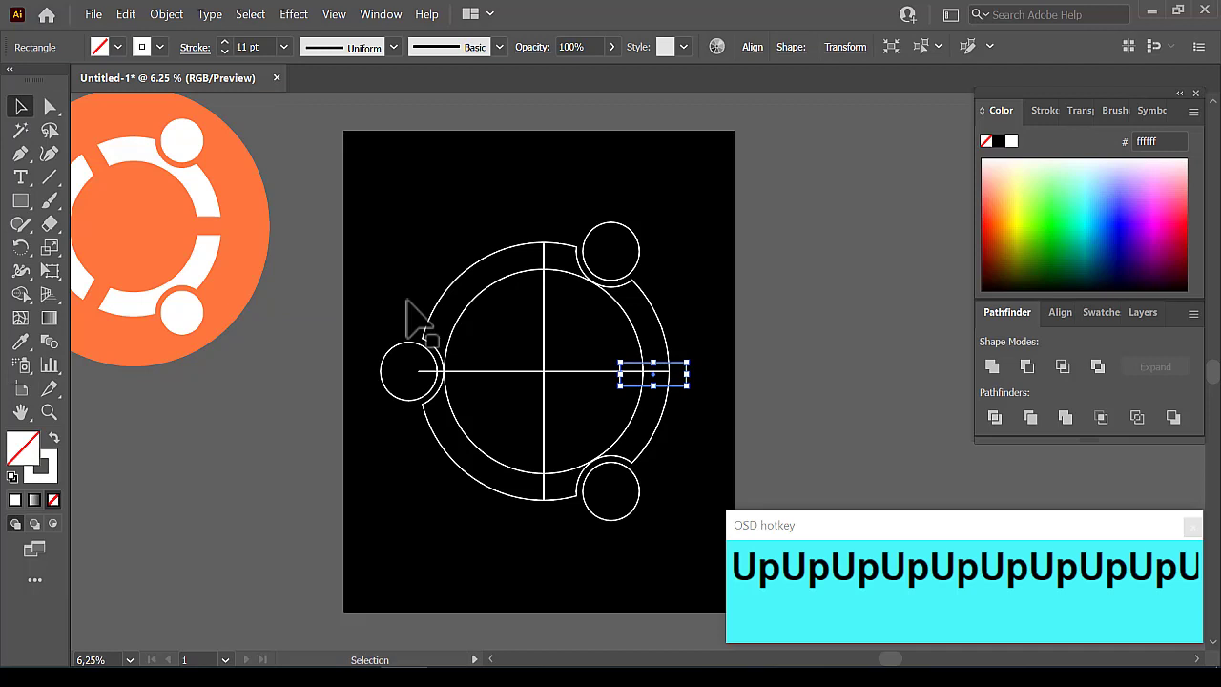
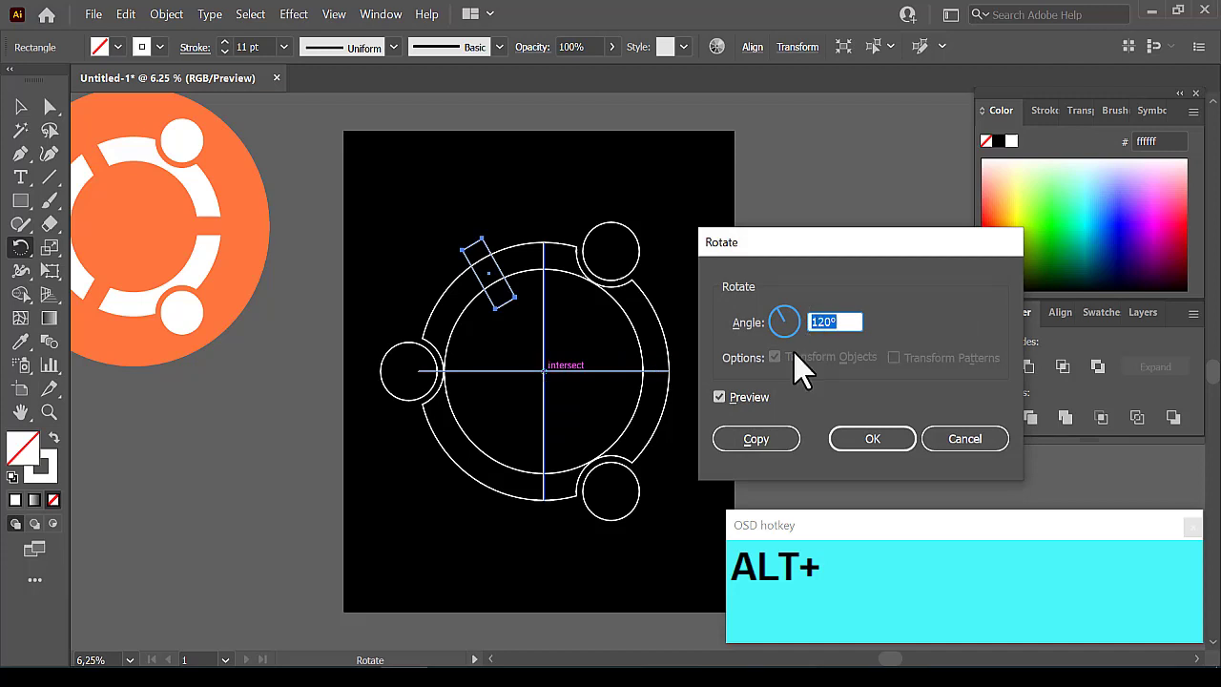
- Make two 120° rotated copies of the rectangle and select all three with the ring
click(757, 453)
key(ctrl+d)
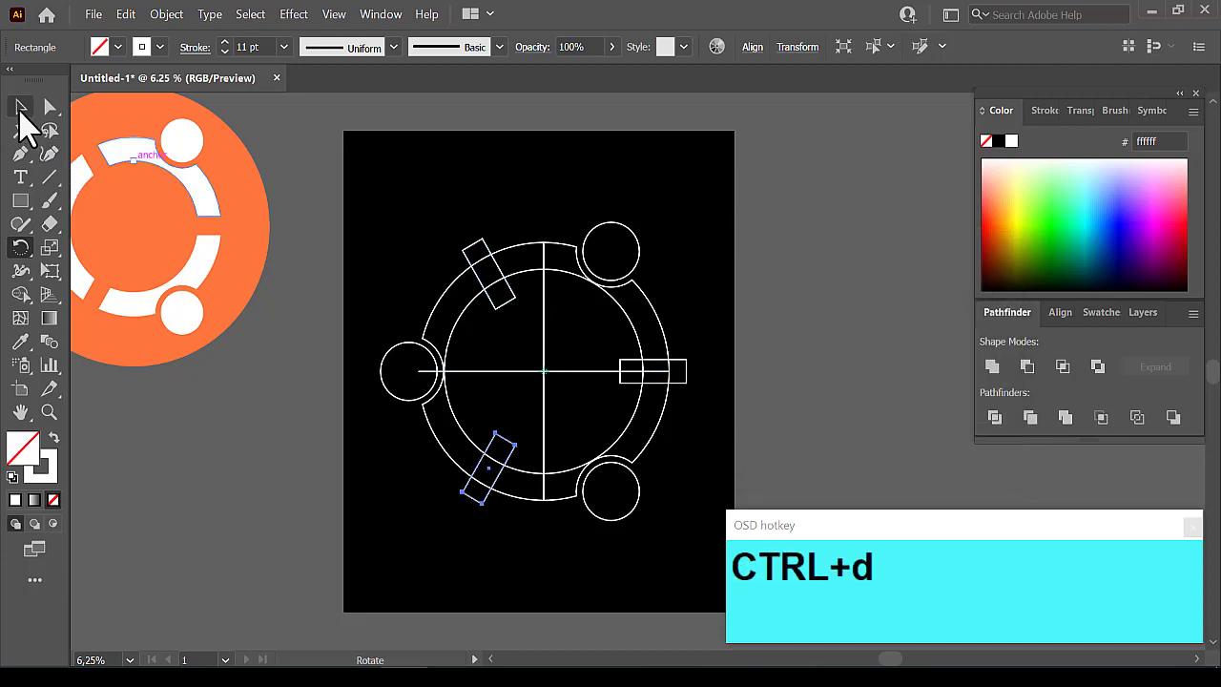
click(29, 121)
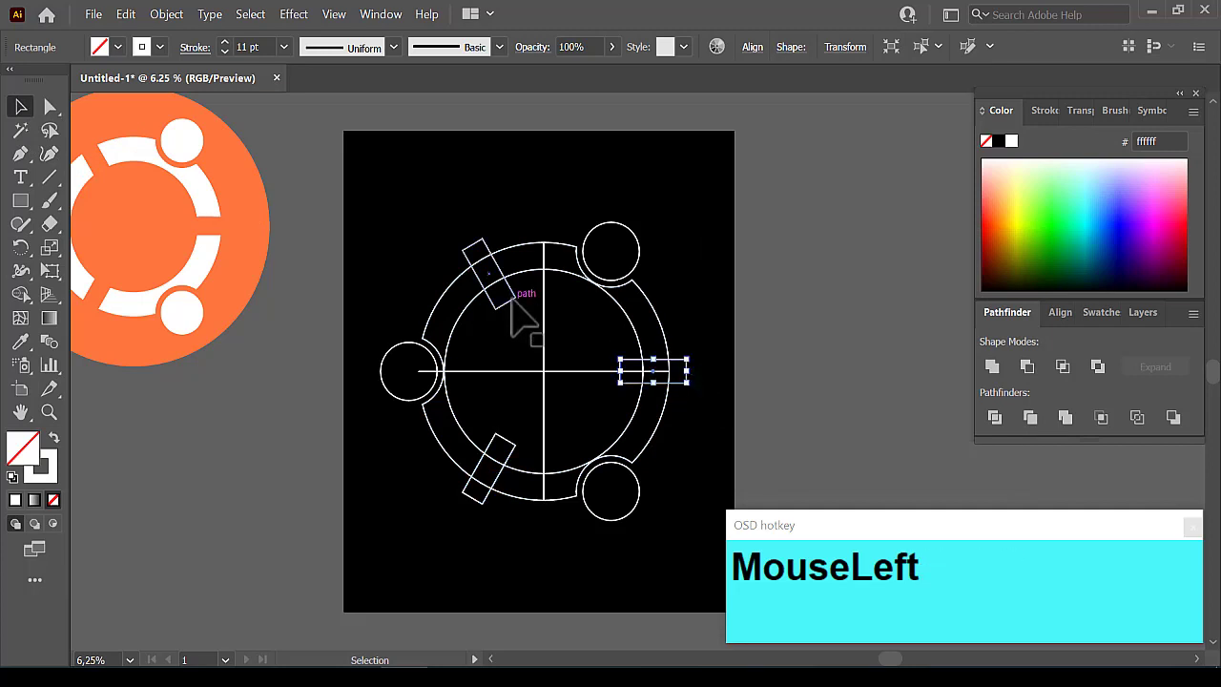
click(527, 309)
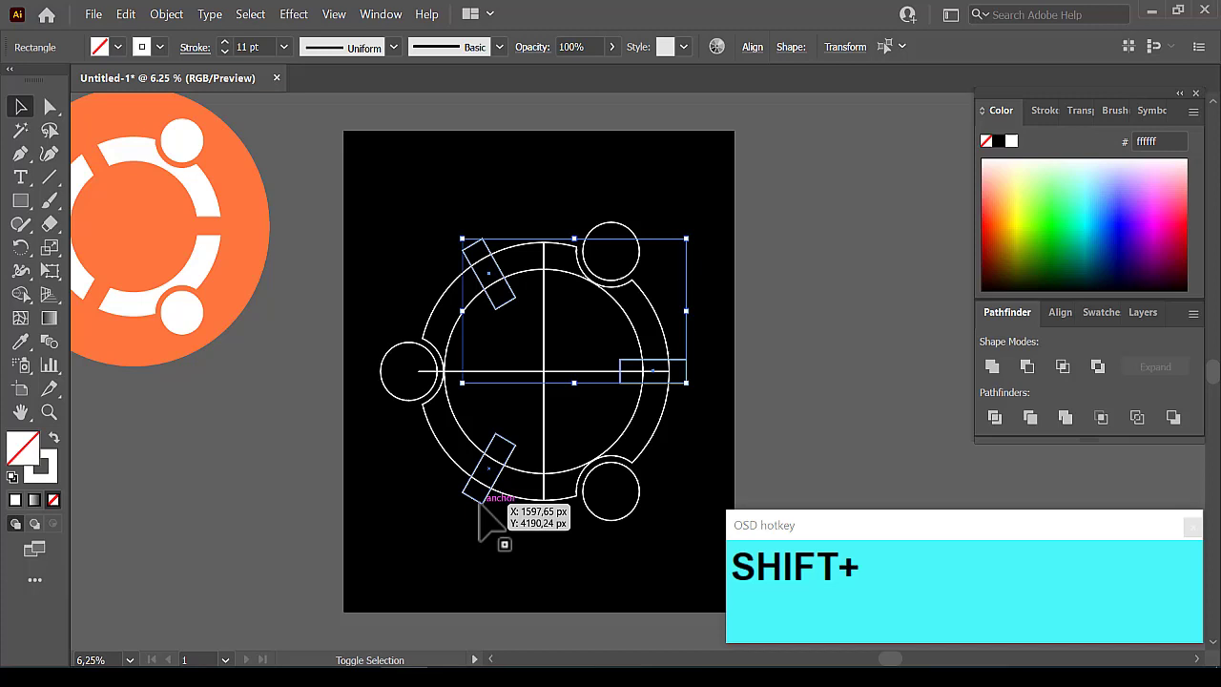
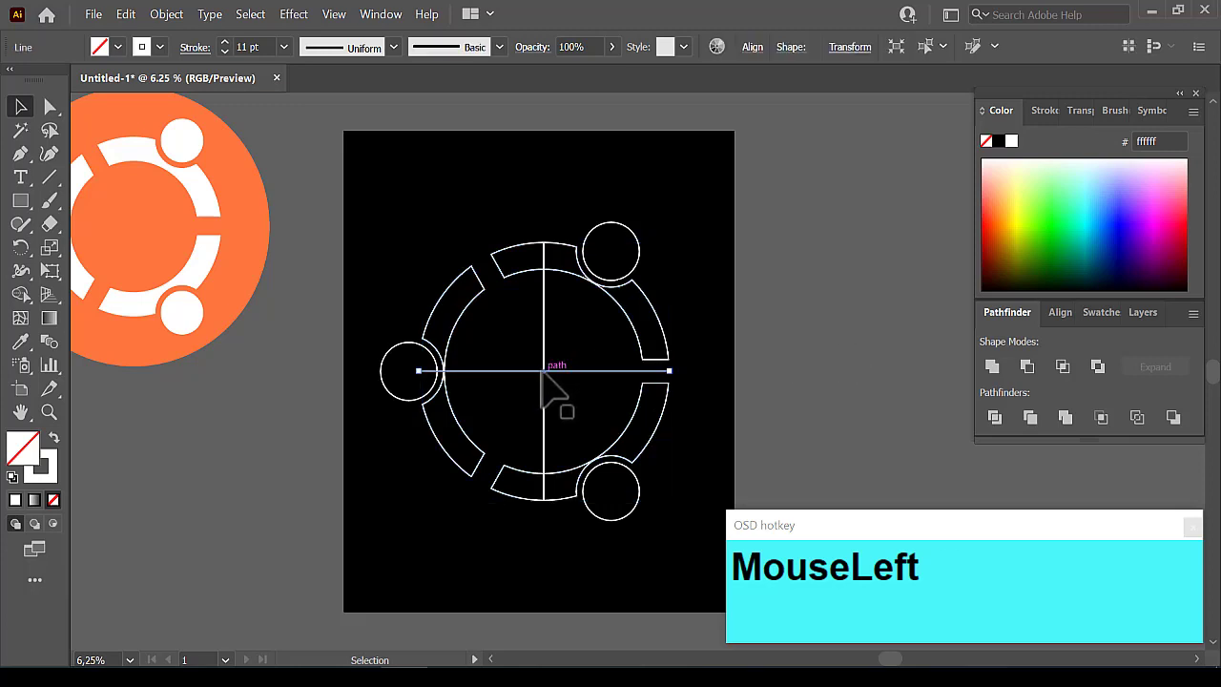
- Delete the horizontal and vertical guide lines and group the white logo pieces
key(Delete)
click(557, 380)
key(Delete)
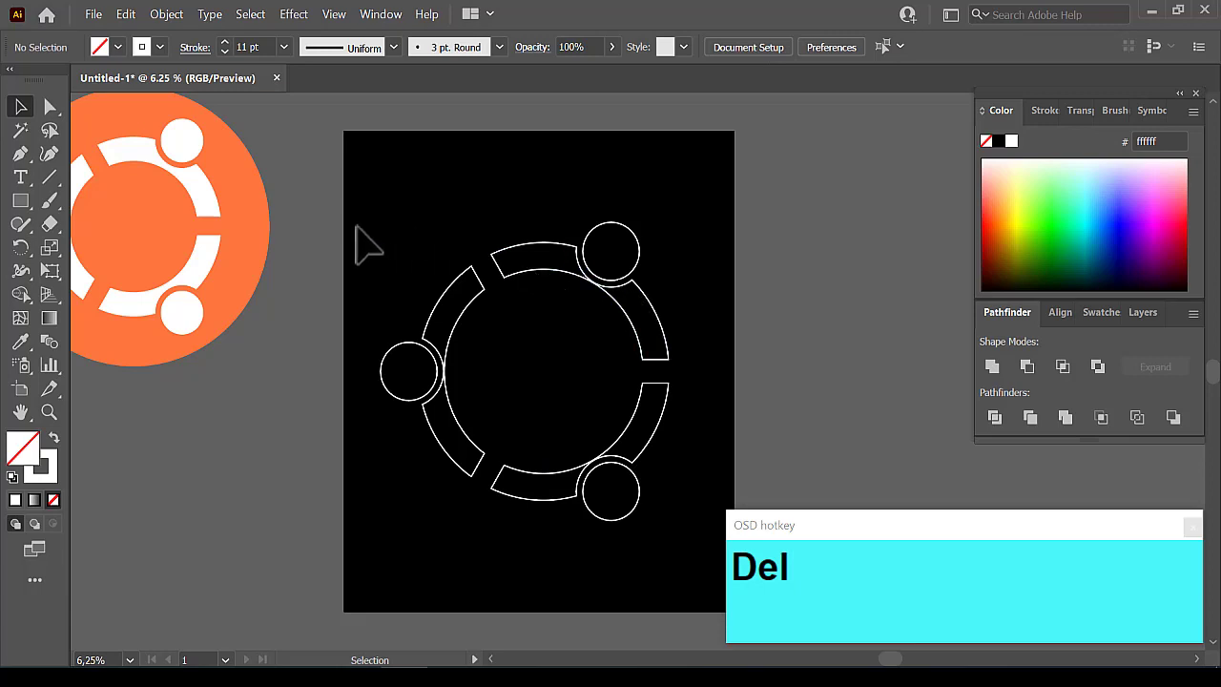
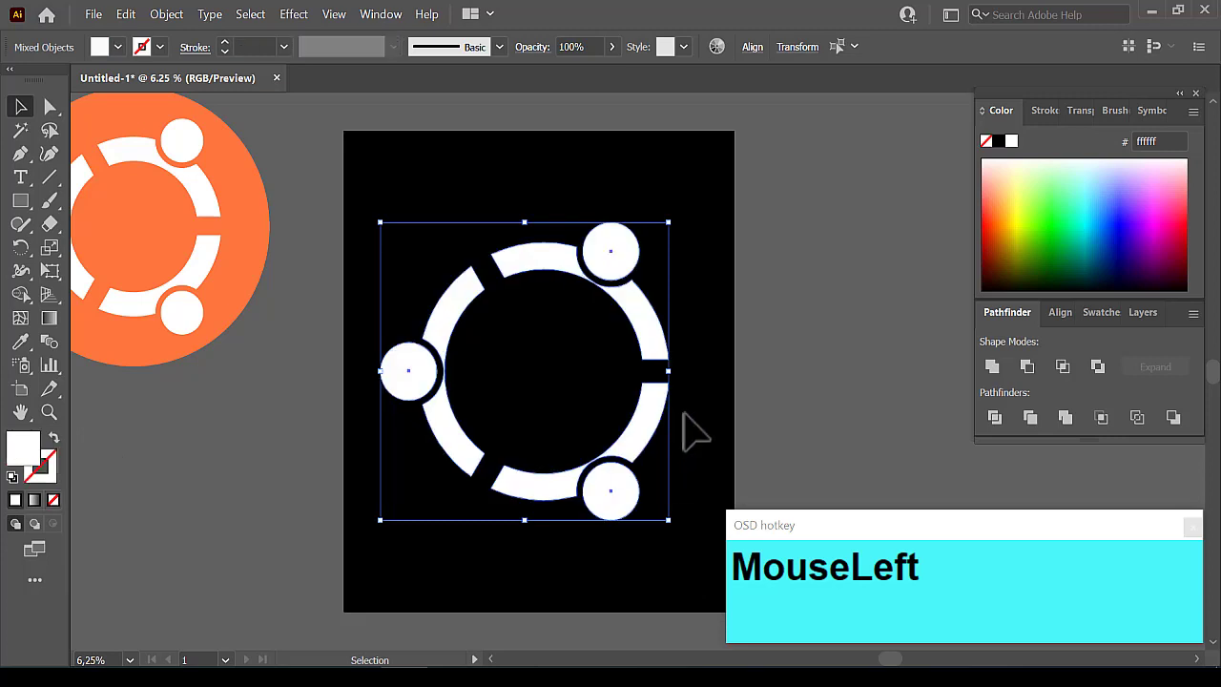
key(ctrl+g)
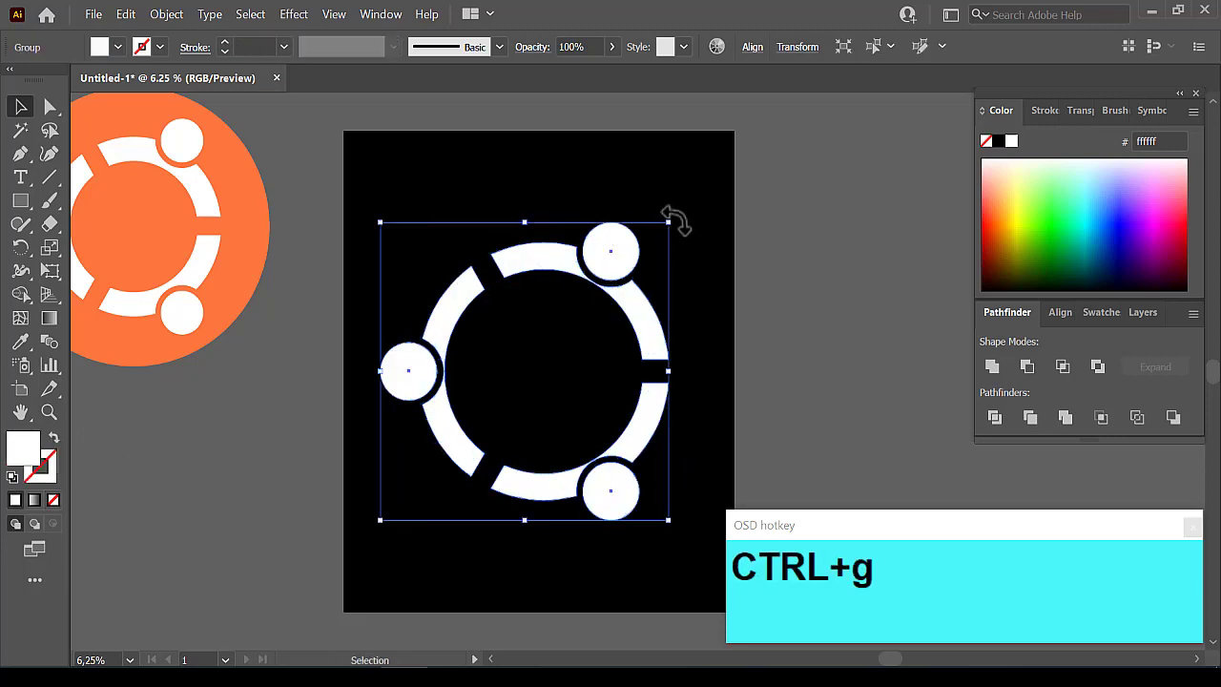
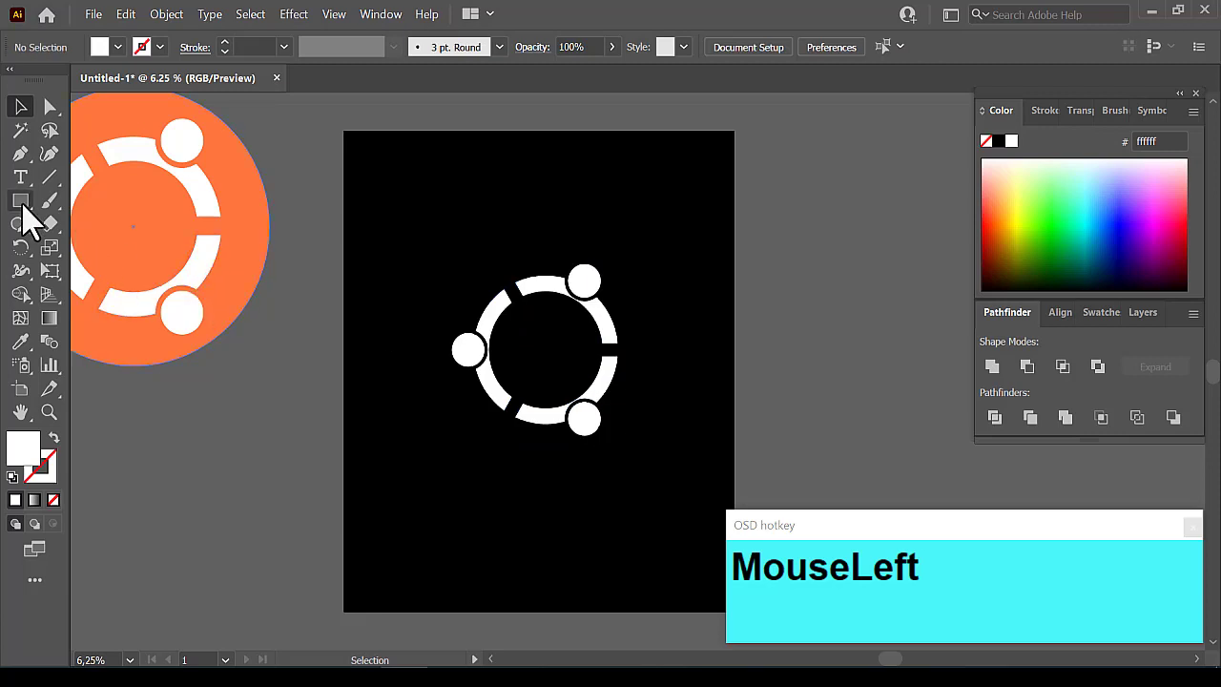
- Draw an orange circle and send it behind the white logo
right_click(31, 217)
click(89, 260)
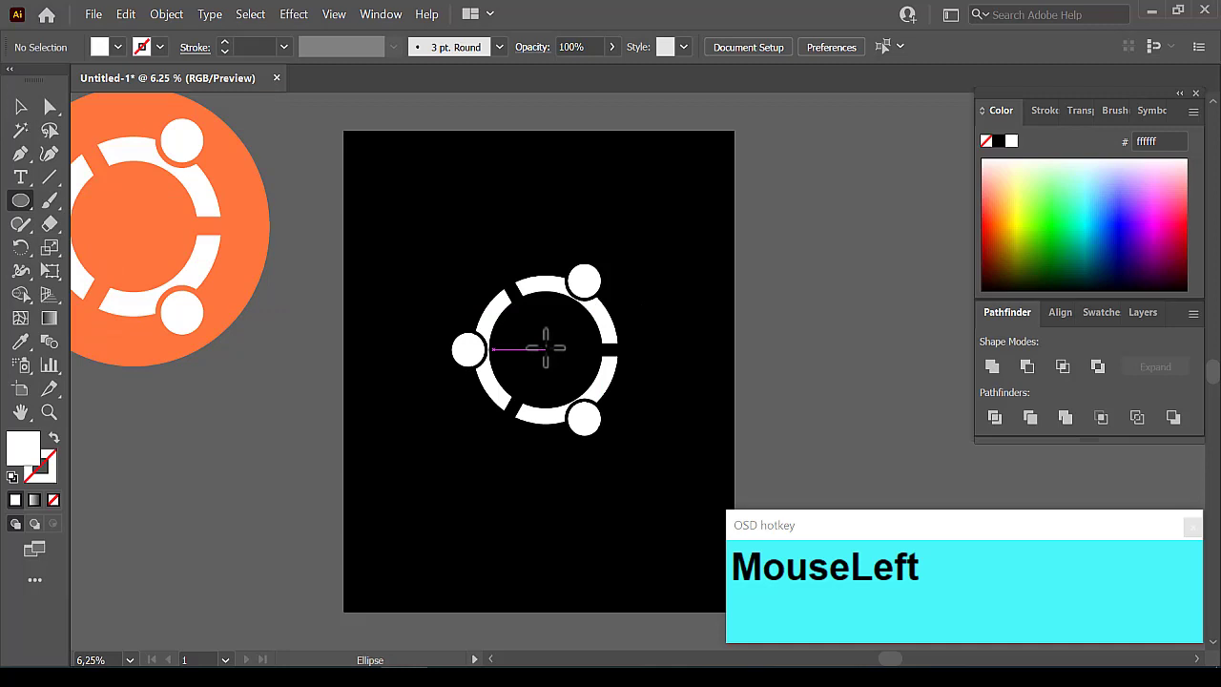
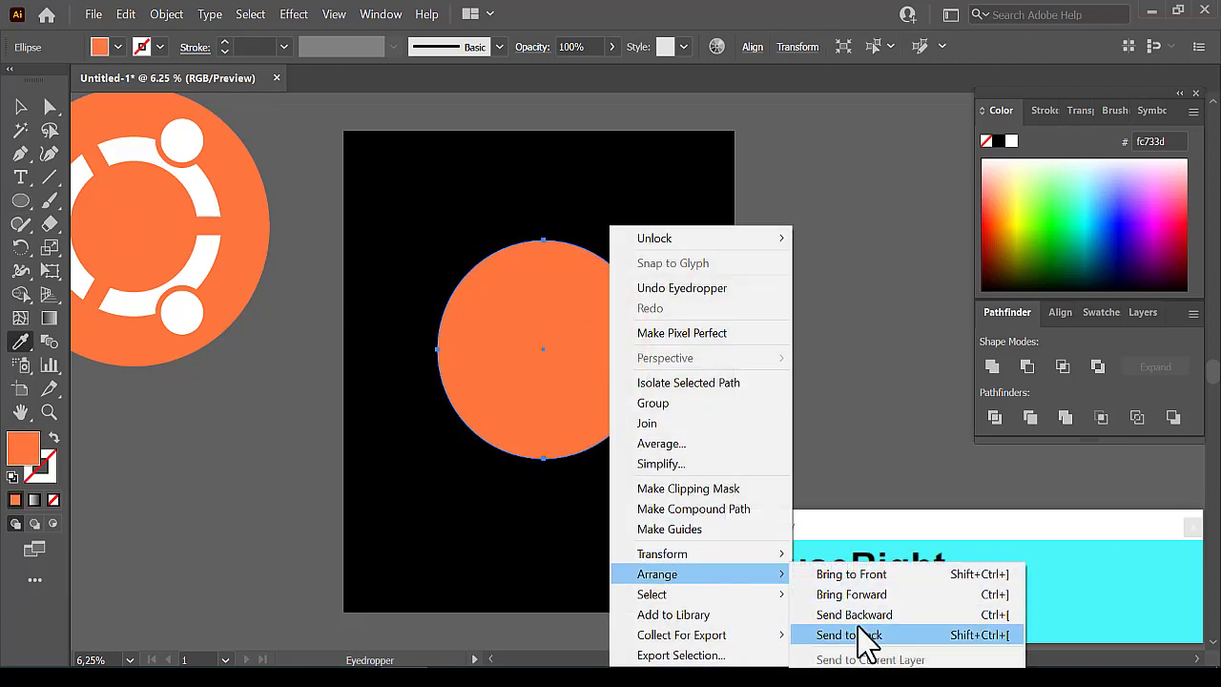
drag(867, 644, 717, 107)
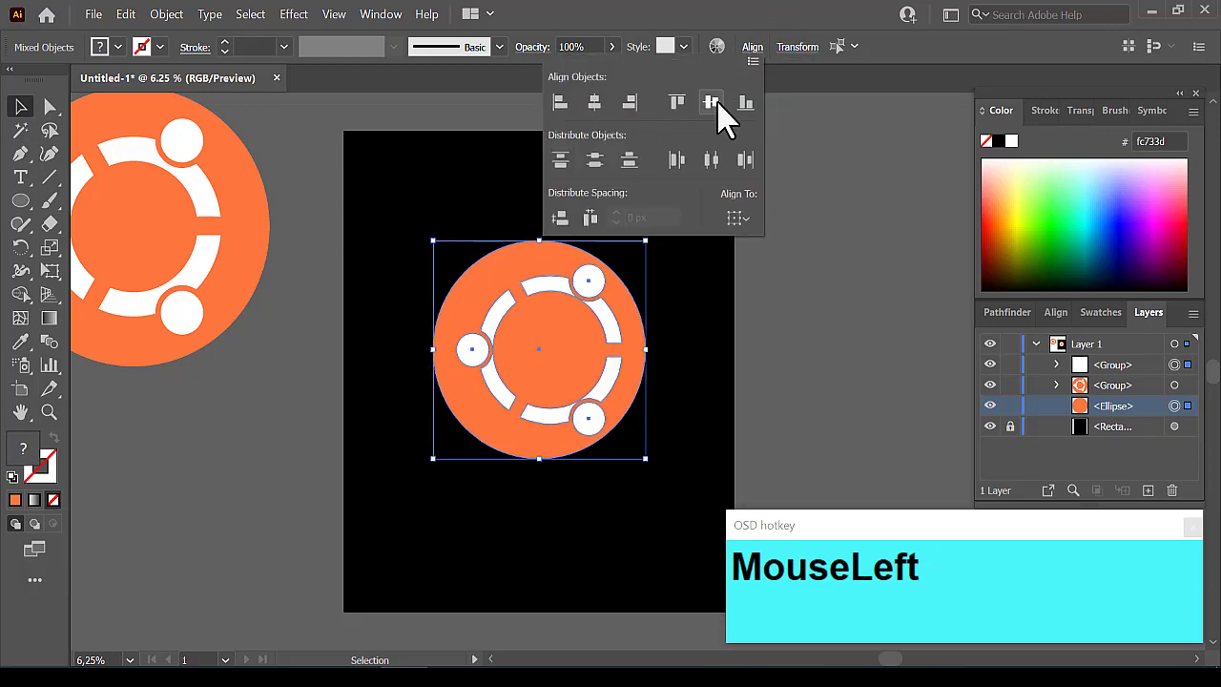